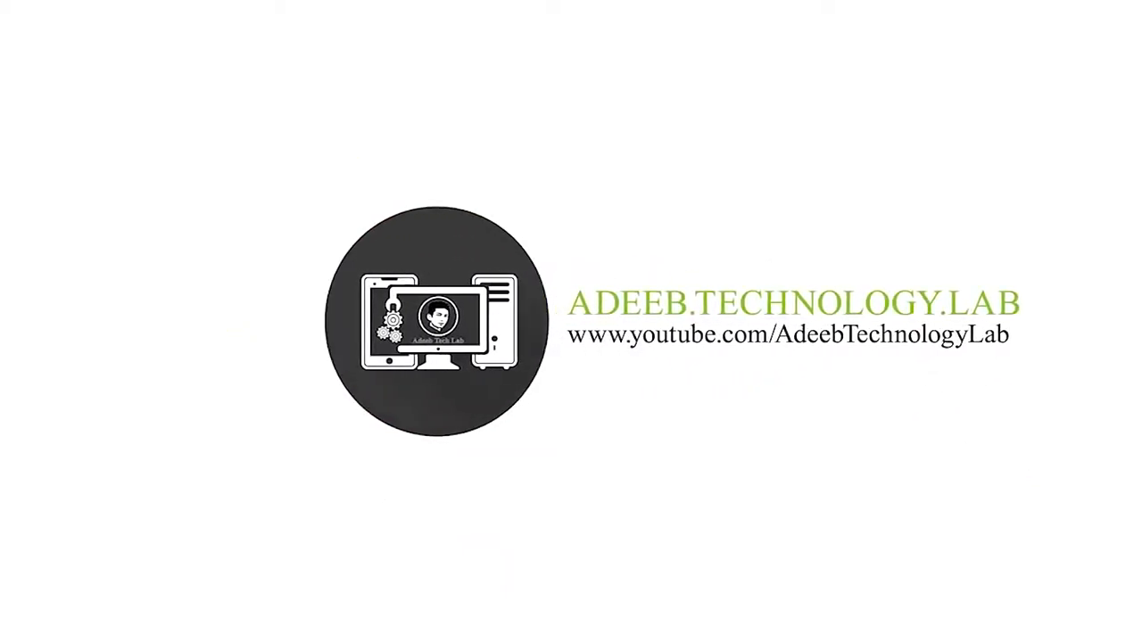
# - Replace the sample_logo placeholder with the placed AdeebTechLab logo, enlarged, and save the smart object
pyautogui.click(679, 37)
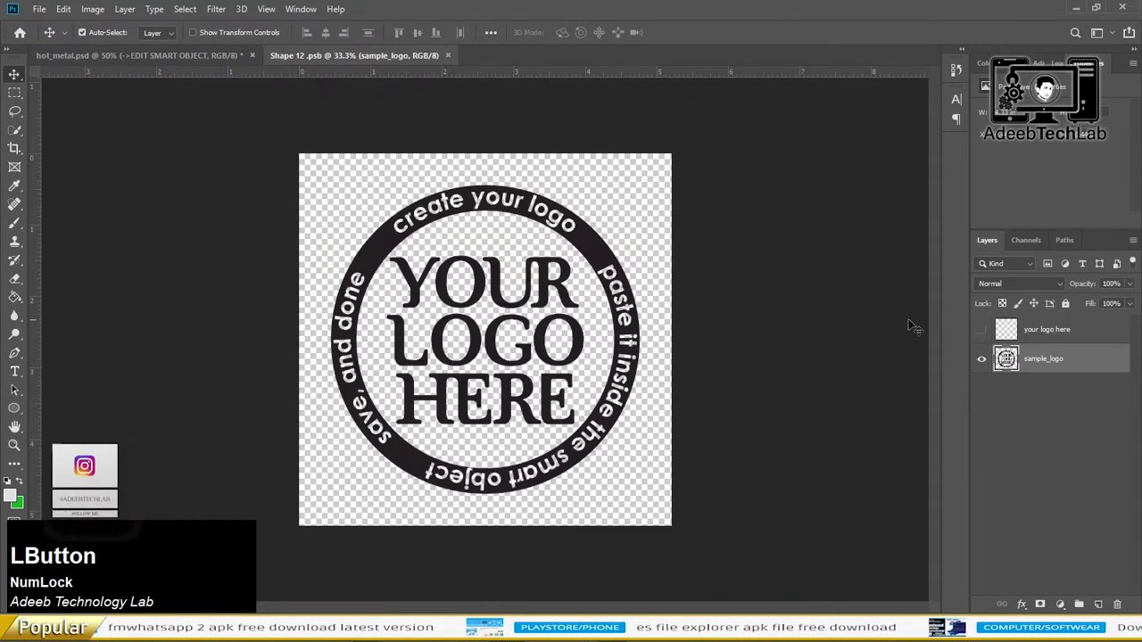
pyautogui.press('Delete')
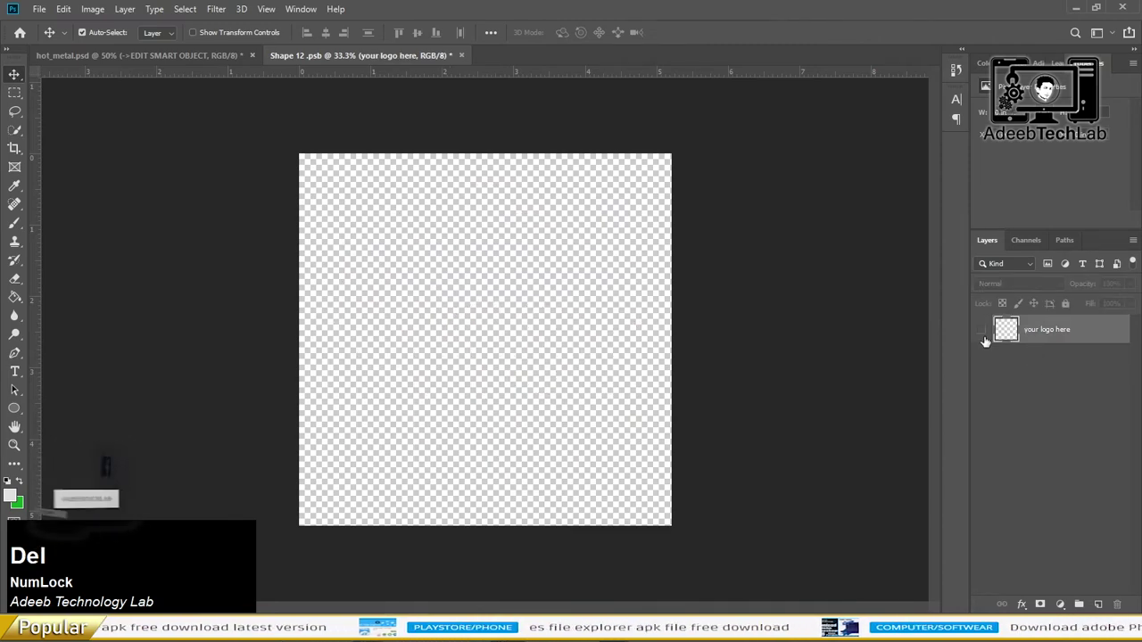
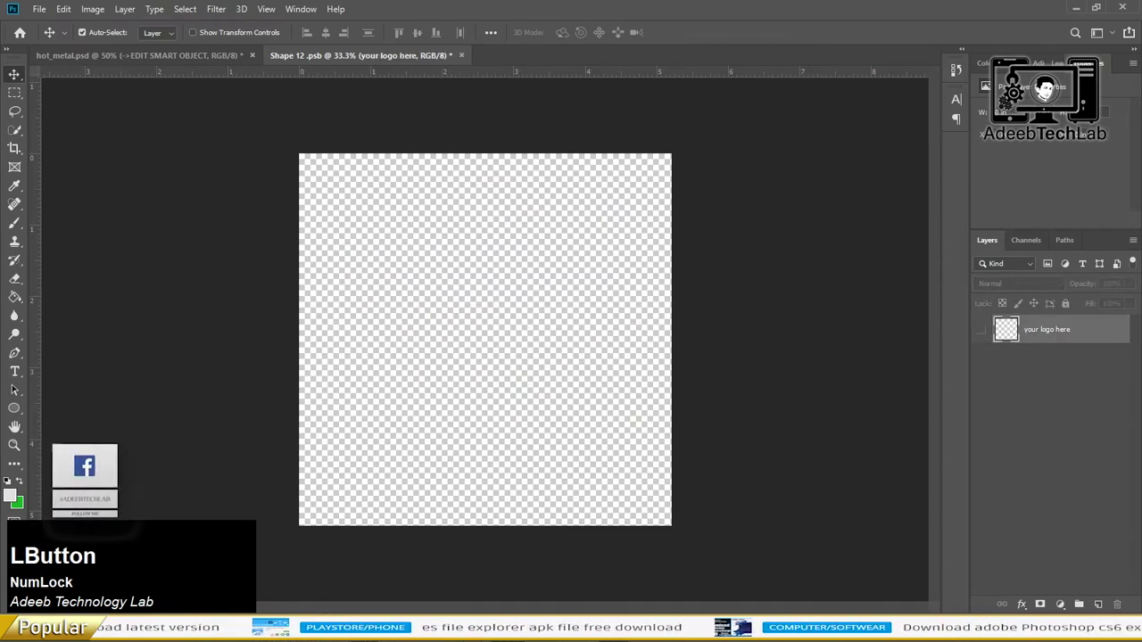
pyautogui.click(400, 267)
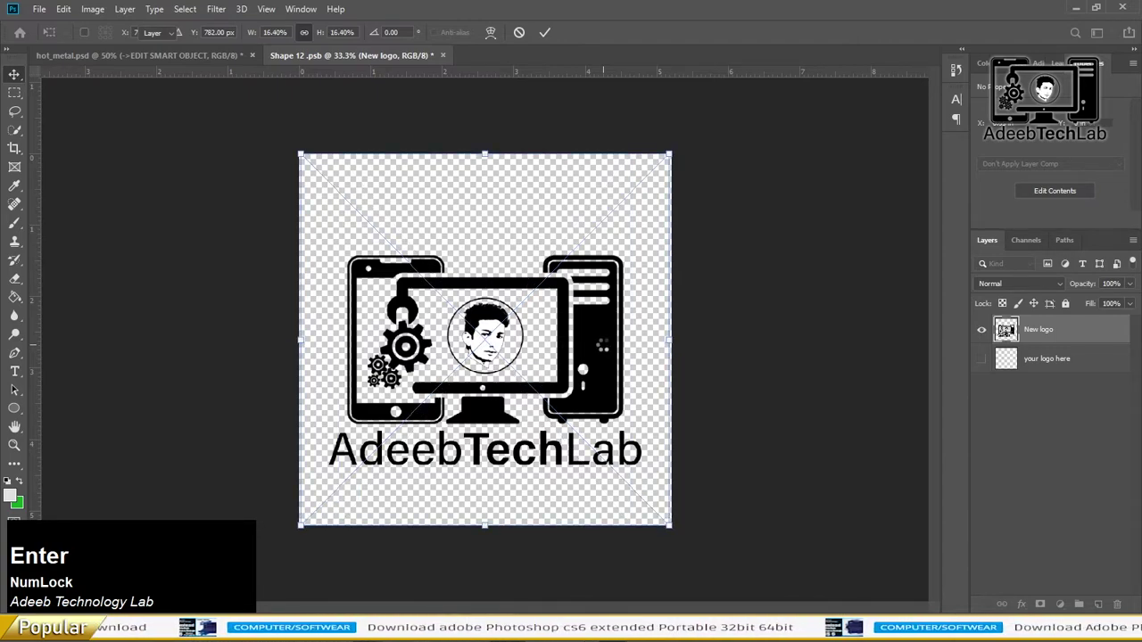
pyautogui.press('Return')
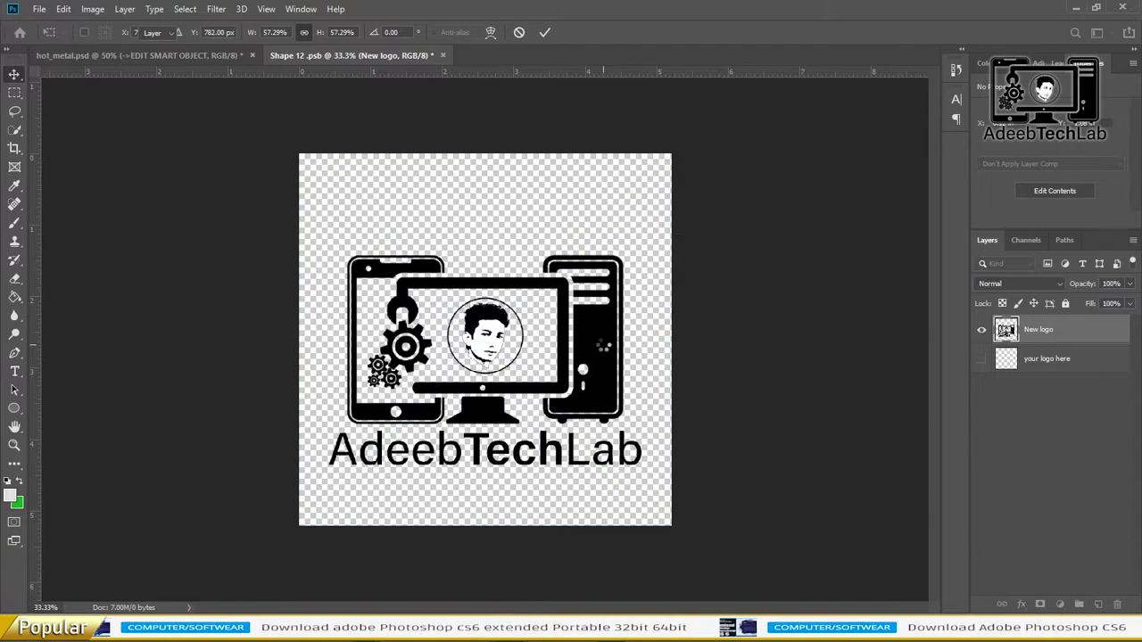
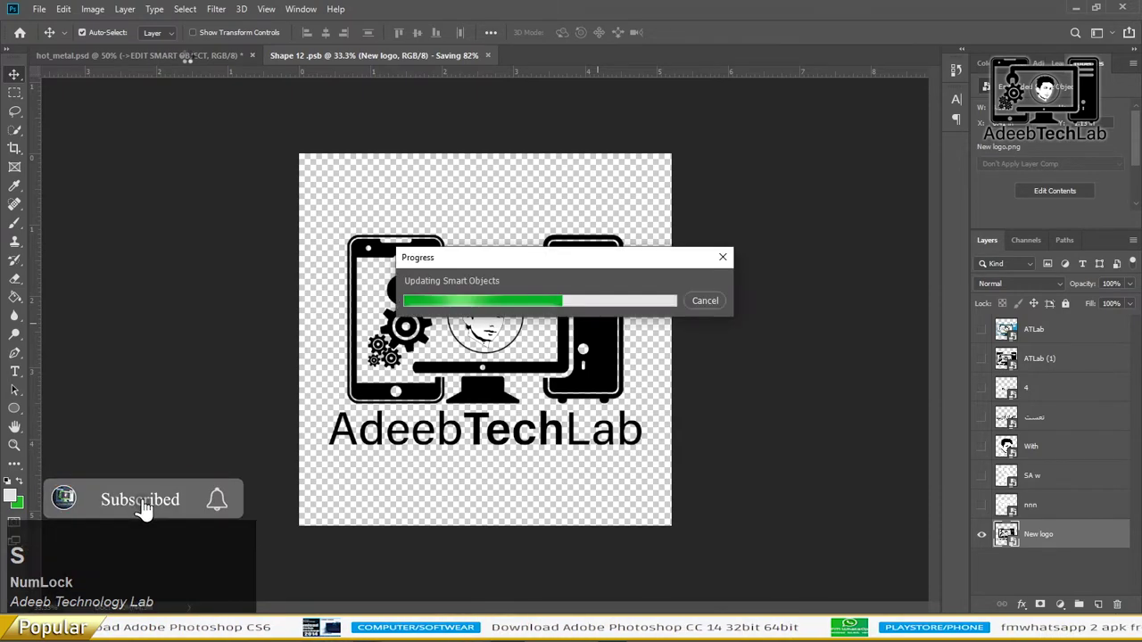
pyautogui.click(194, 66)
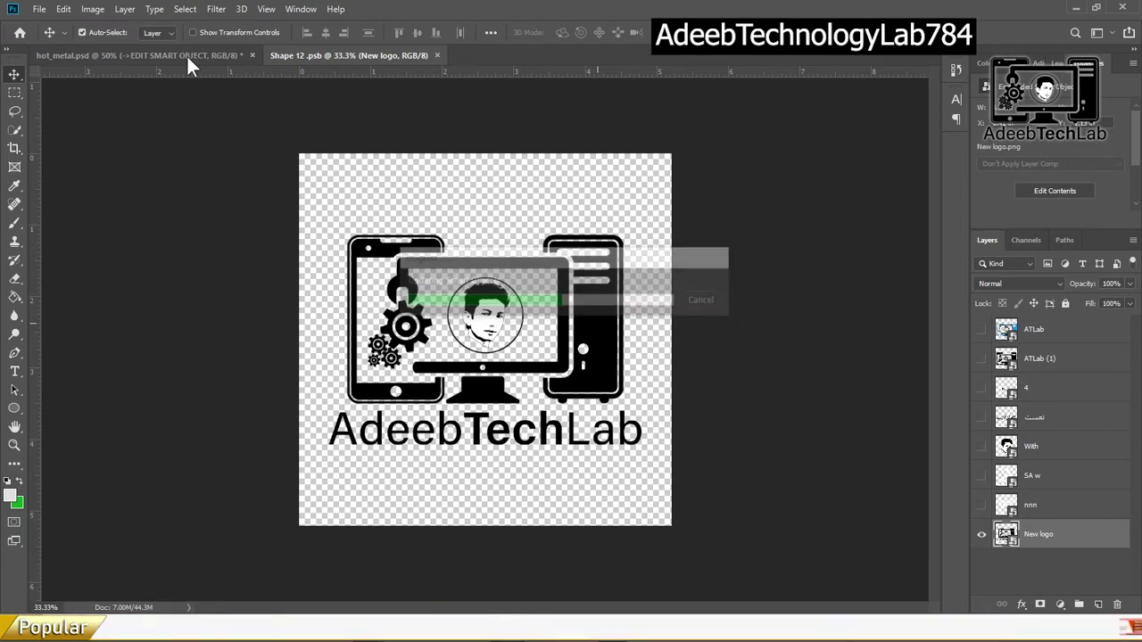
# - Check the mockup, then delete the AdeebTechLab layer so the white SA monogram becomes the logo and save
pyautogui.click(220, 177)
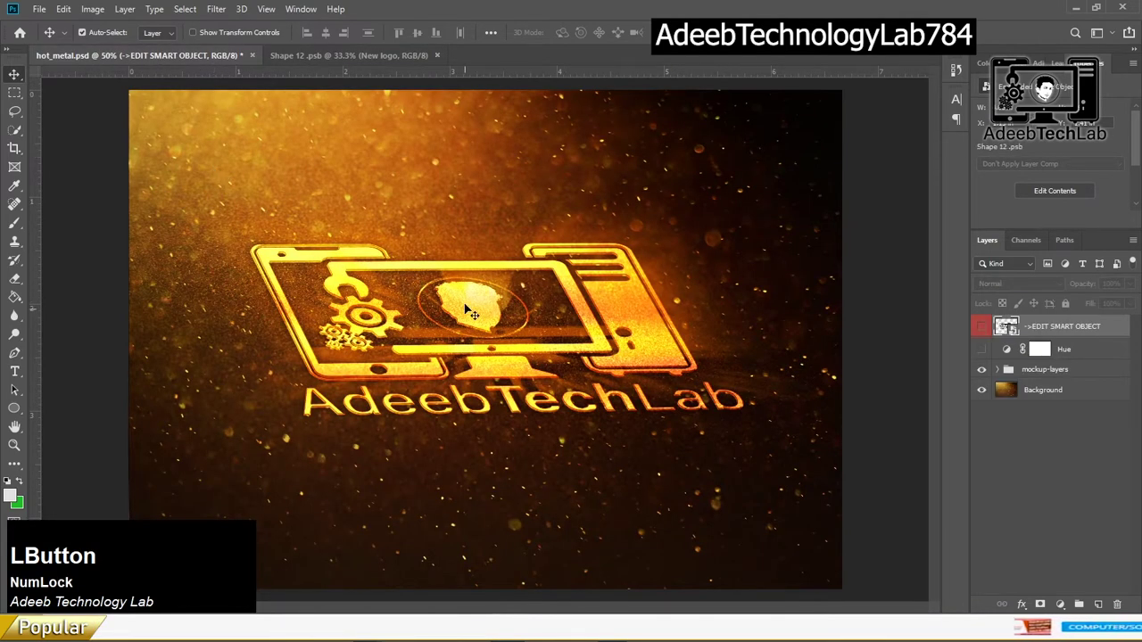
pyautogui.click(370, 60)
pyautogui.press('Delete')
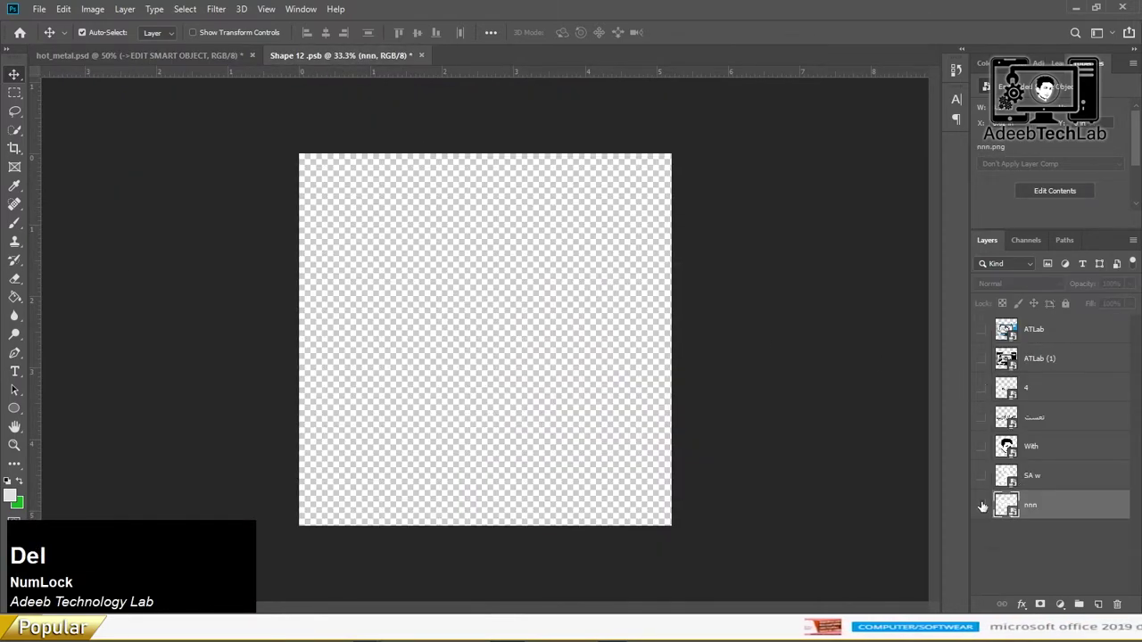
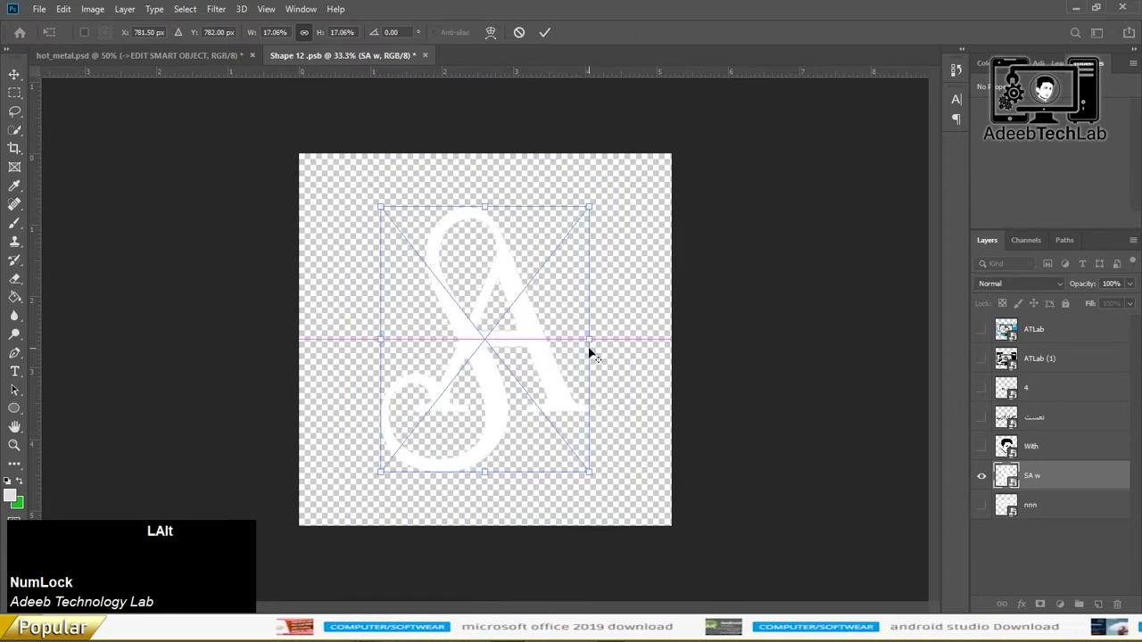
pyautogui.press('Return')
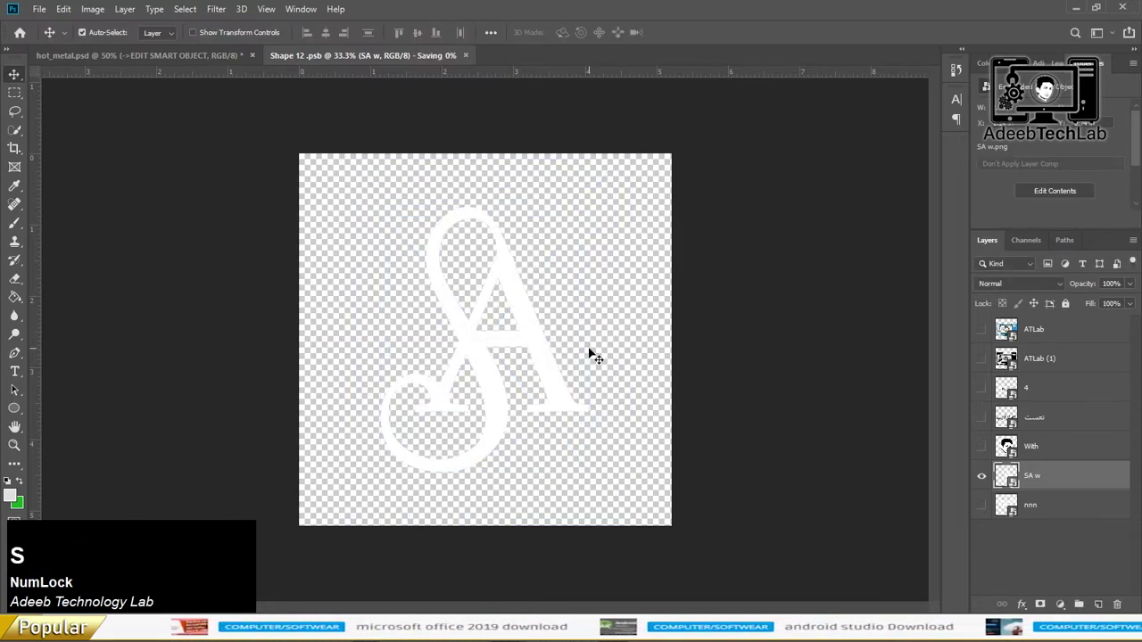
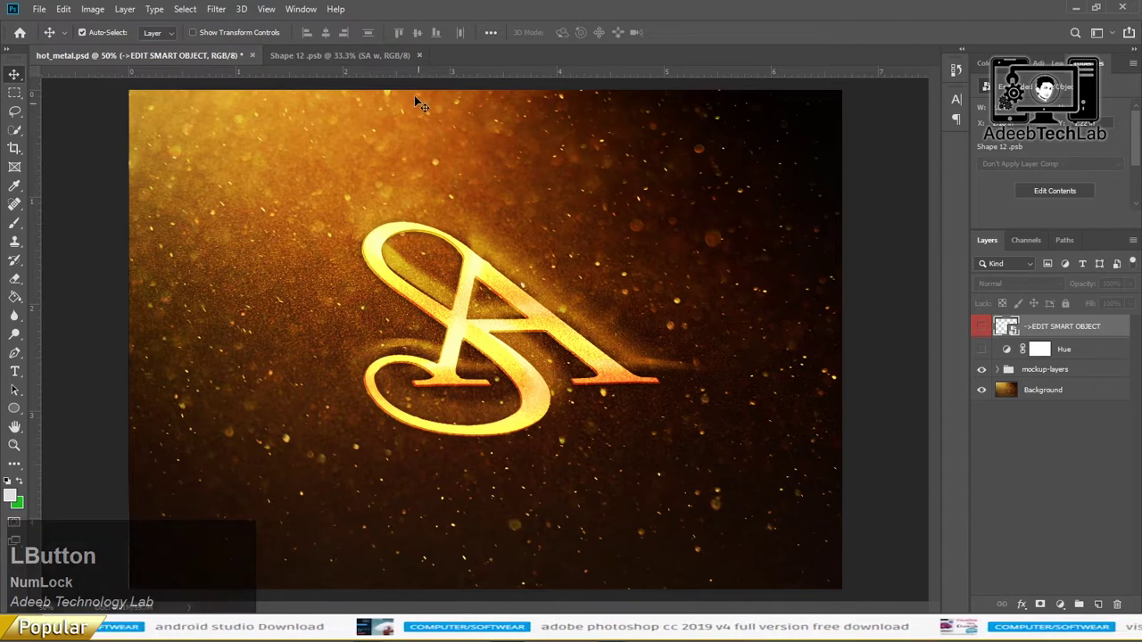
# - Show the Urdu calligraphy layer instead of SA w and save so the mockup renders it
pyautogui.click(394, 57)
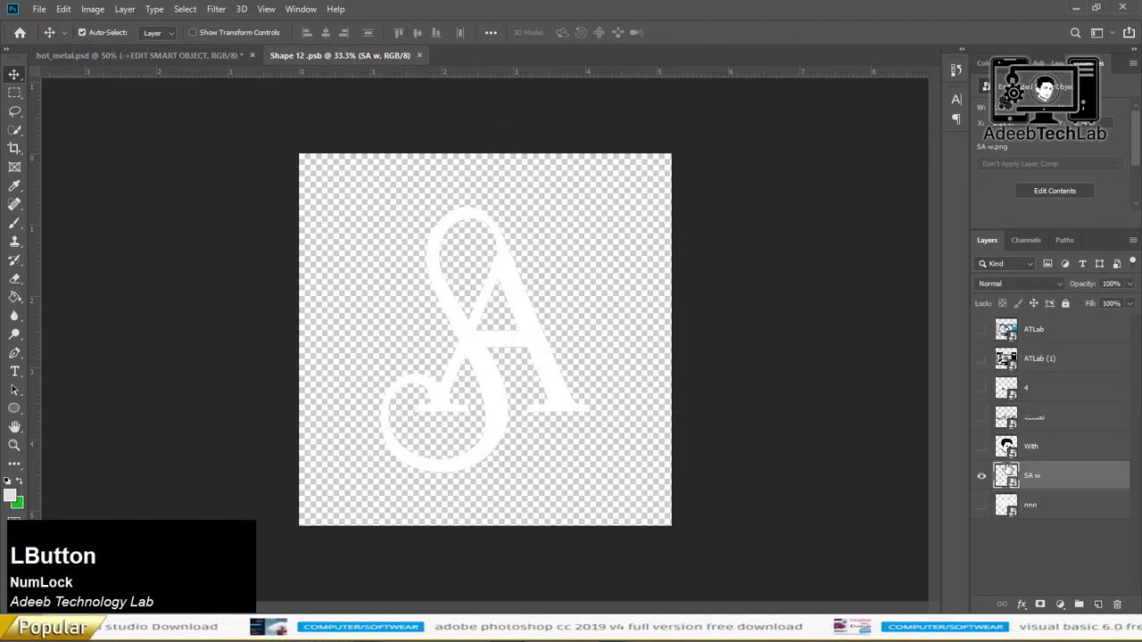
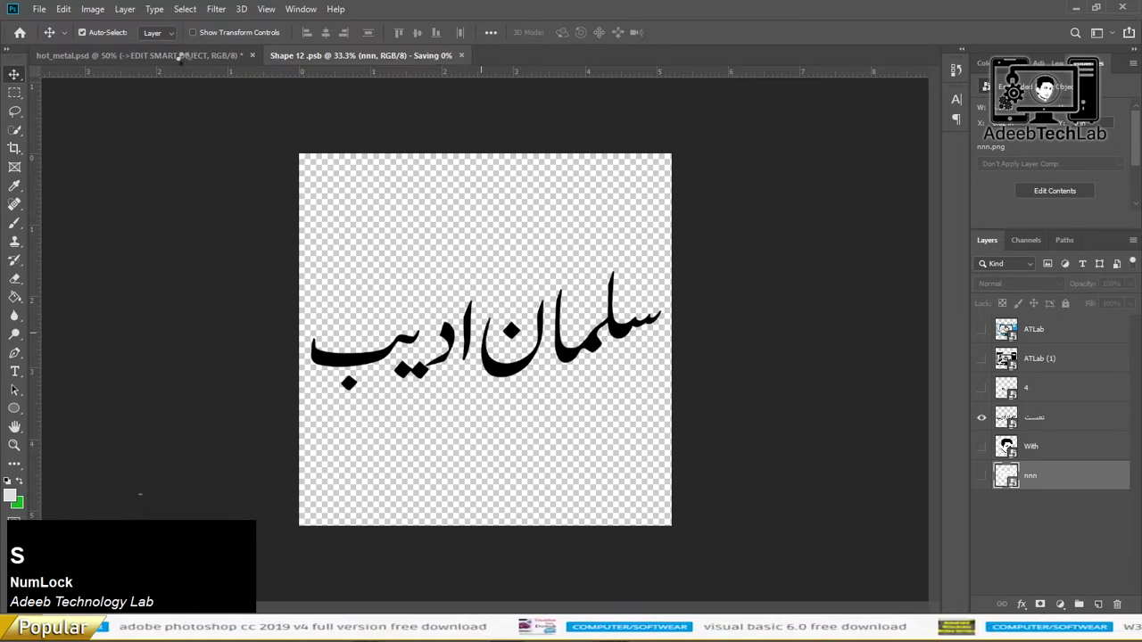
pyautogui.press('s')
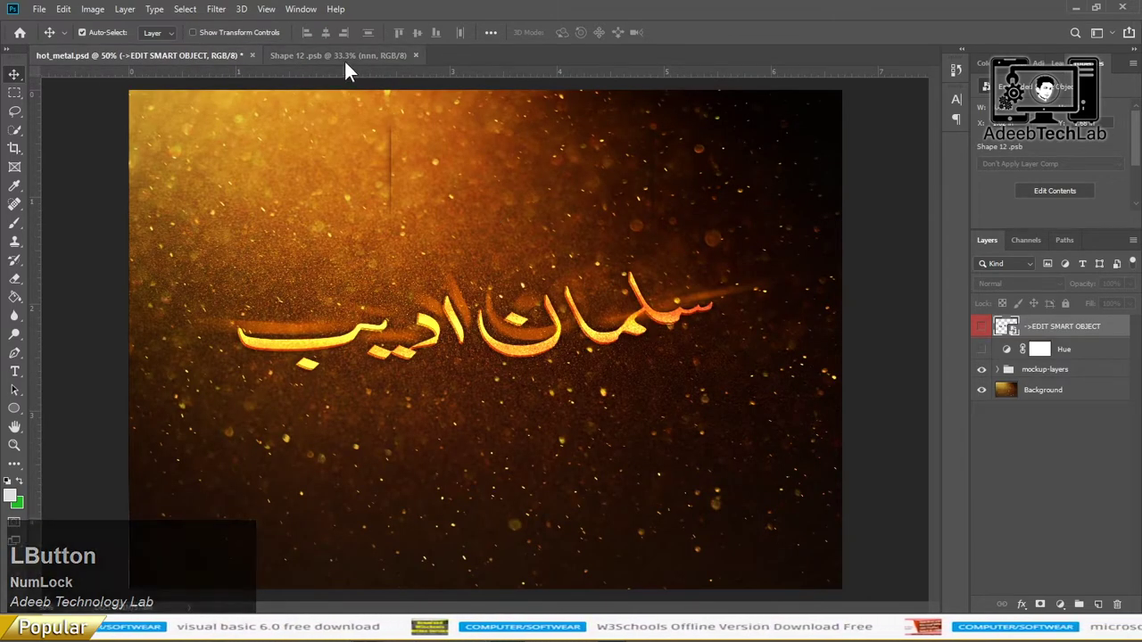
# - Make the Adeeb TECH Lab badge the visible smart object layer, save, and view it in the gold mockup
pyautogui.click(350, 60)
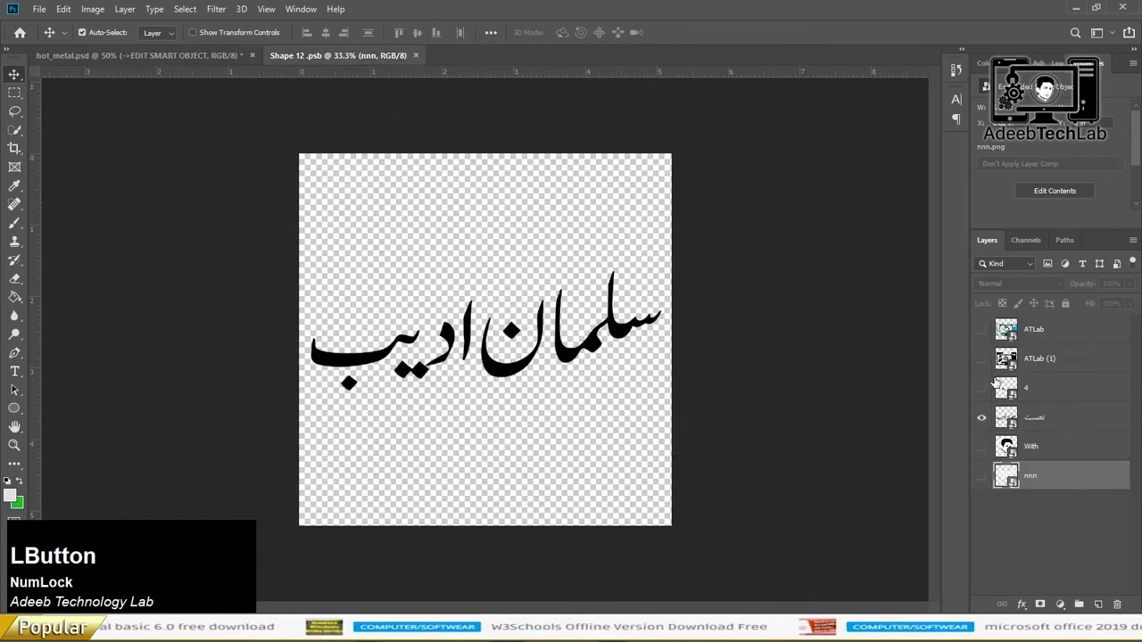
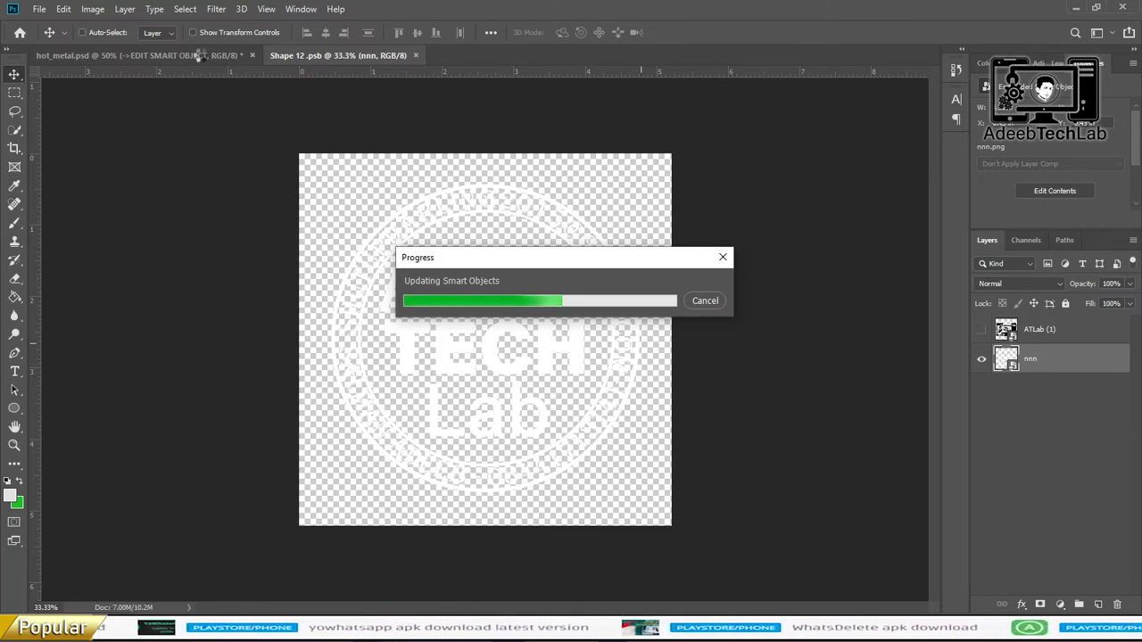
pyautogui.click(208, 61)
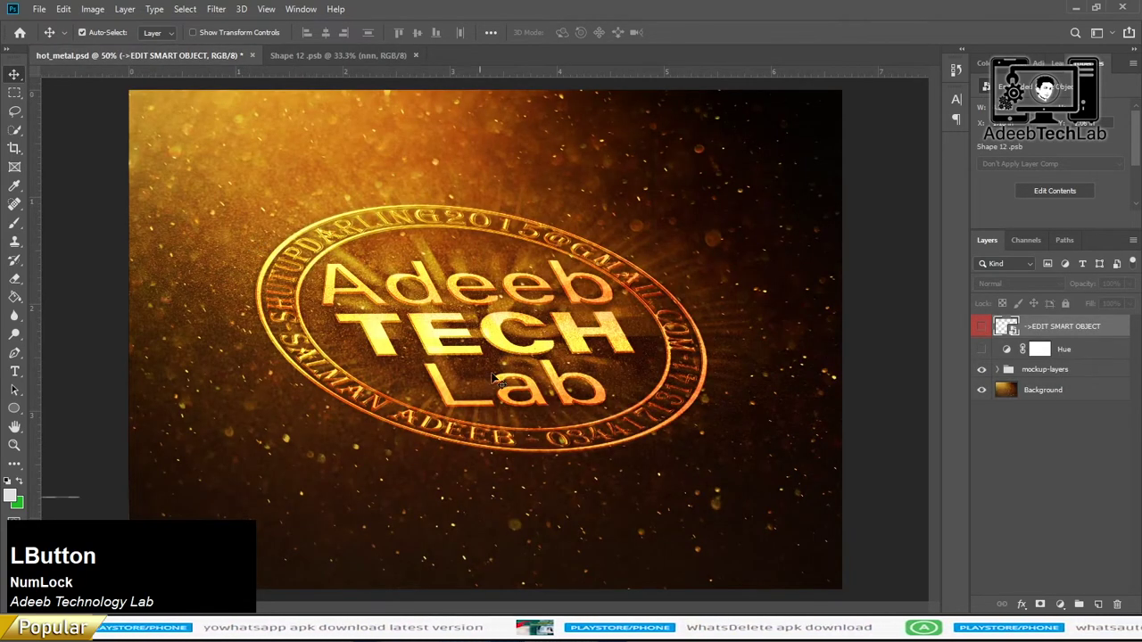
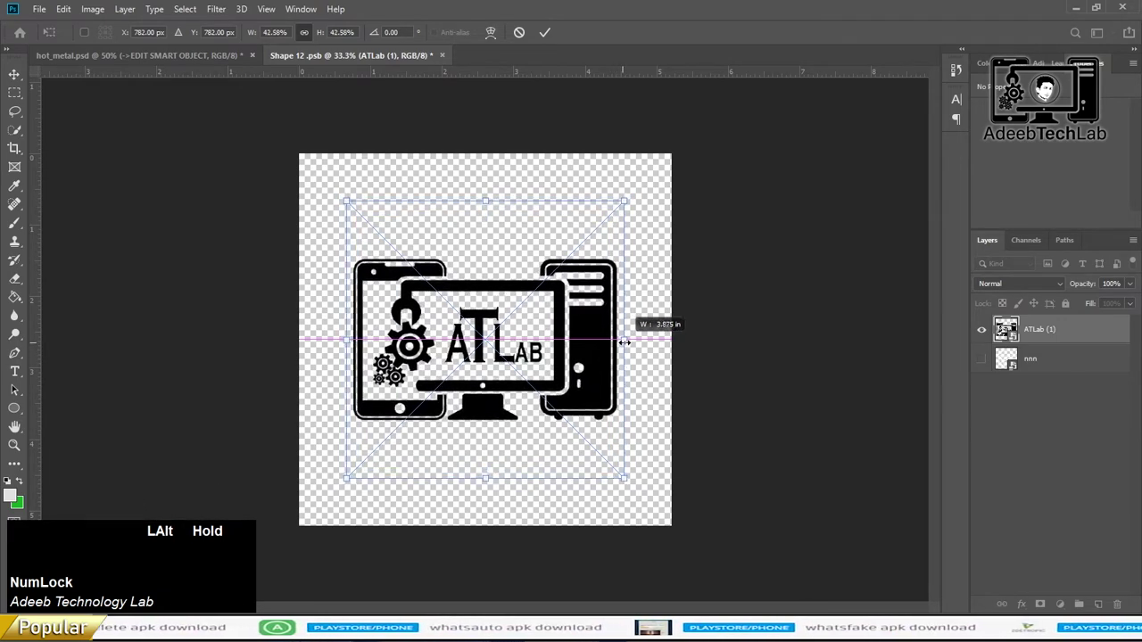
# - Scale the ATLab (1) computer logo smaller, save the smart object, and view the updated mockup
pyautogui.press('Return')
pyautogui.press('s')
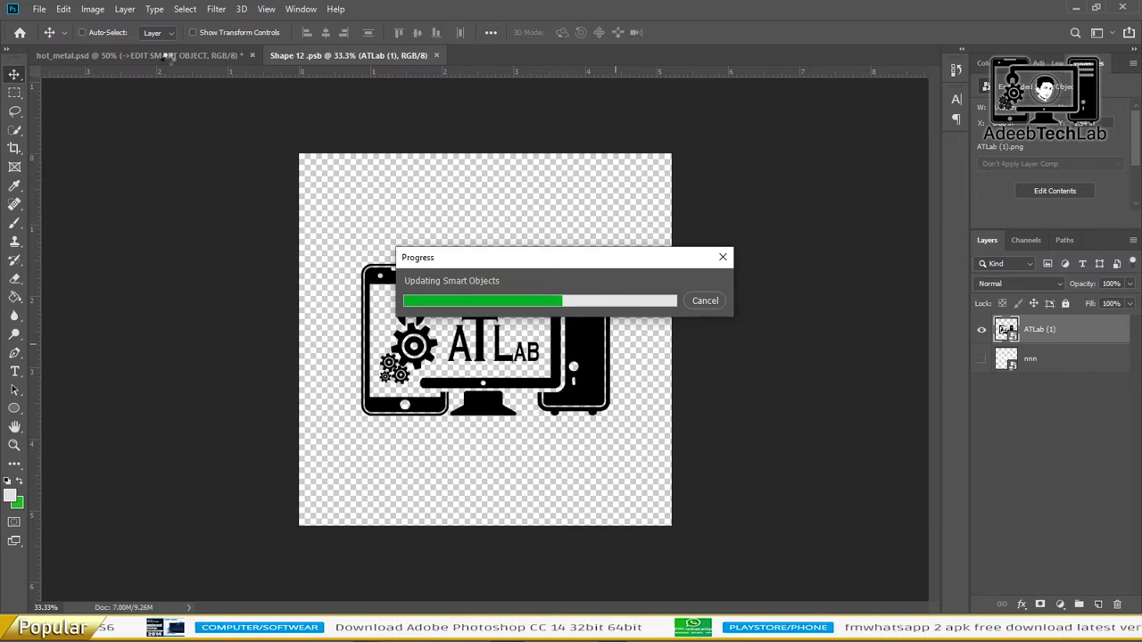
pyautogui.click(205, 139)
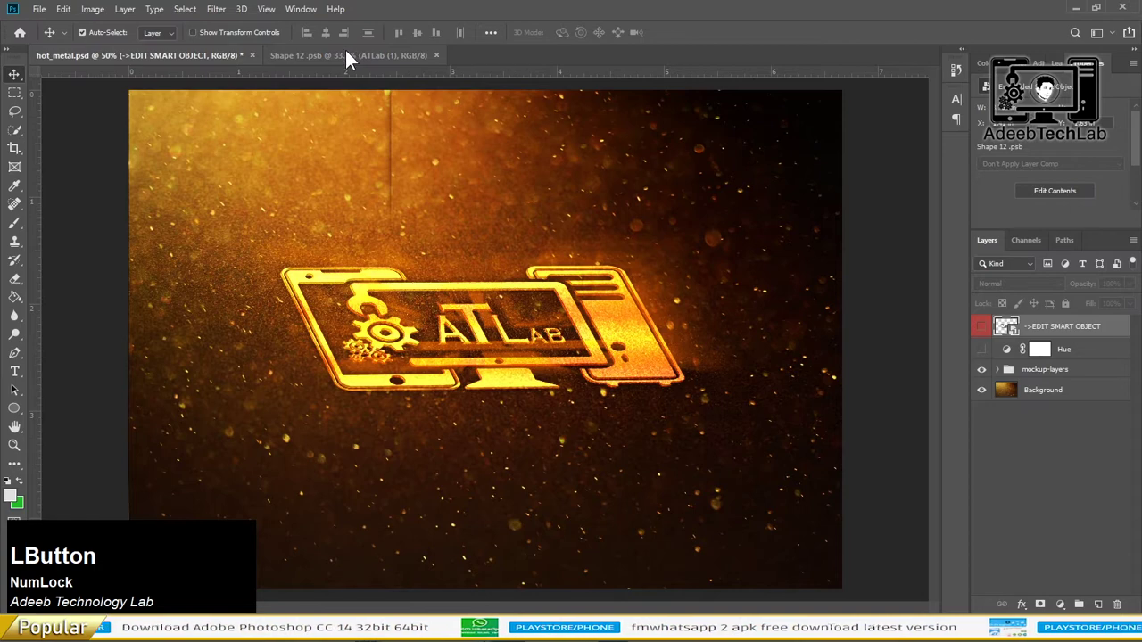
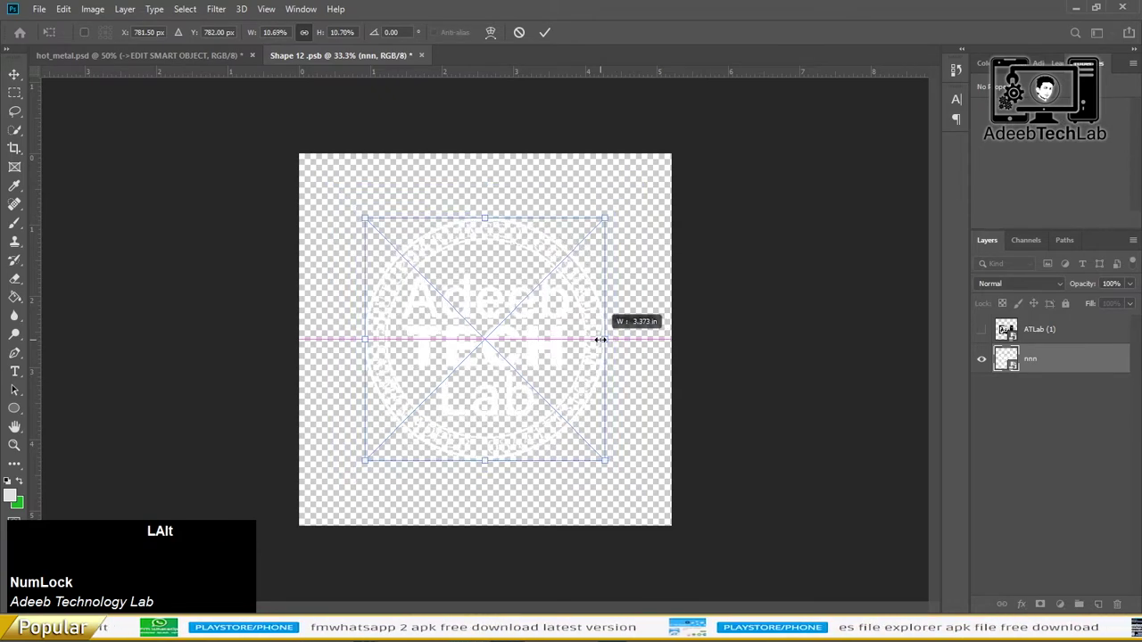
# - Scale the nnn badge layer smaller, save the smart object, and save the finished hot_metal.psd mockup
pyautogui.press('Return')
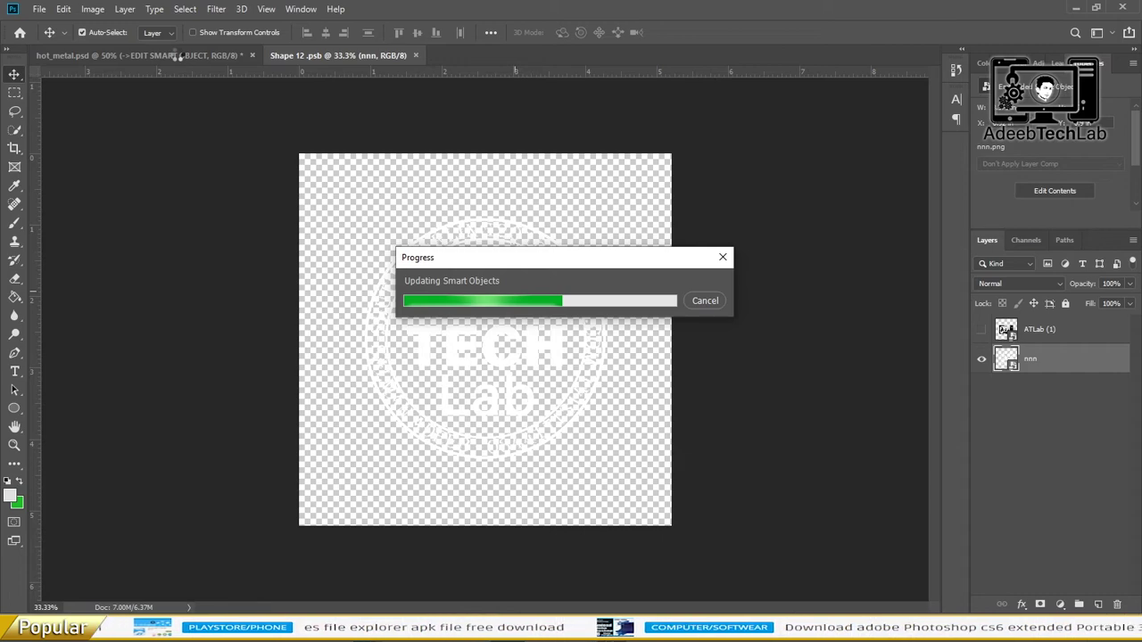
pyautogui.press('Delete')
pyautogui.click(212, 65)
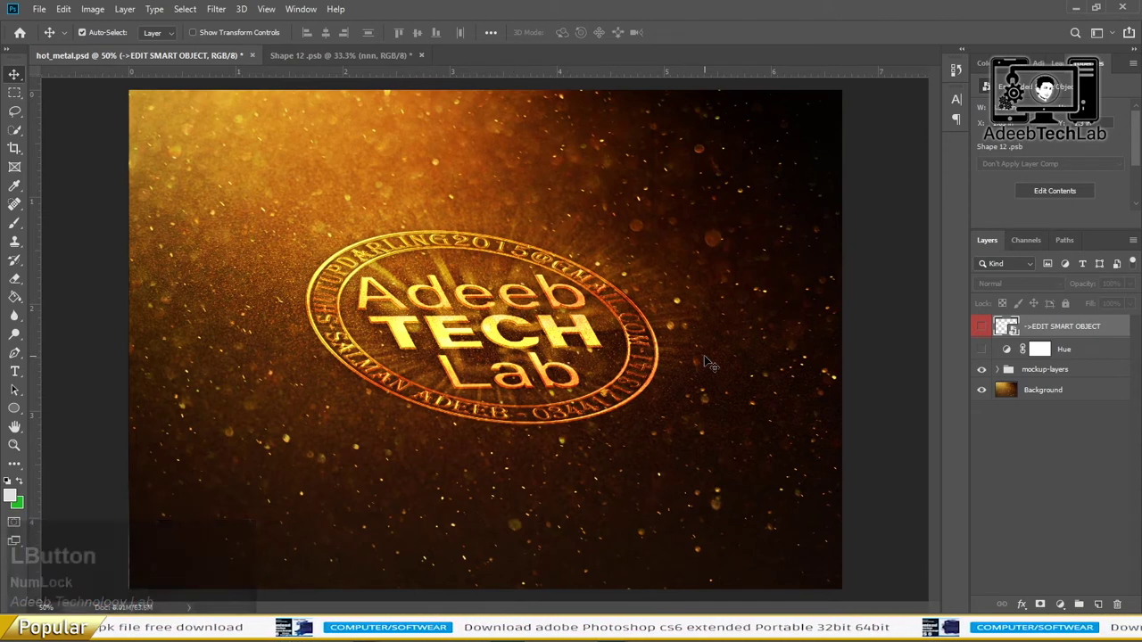
pyautogui.click(708, 359)
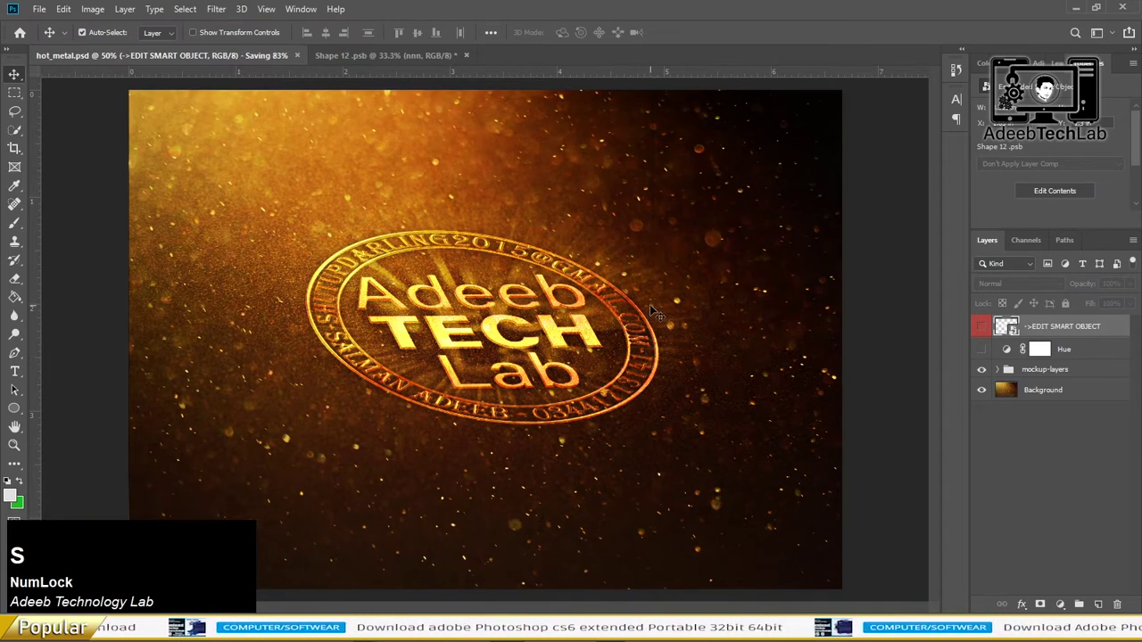